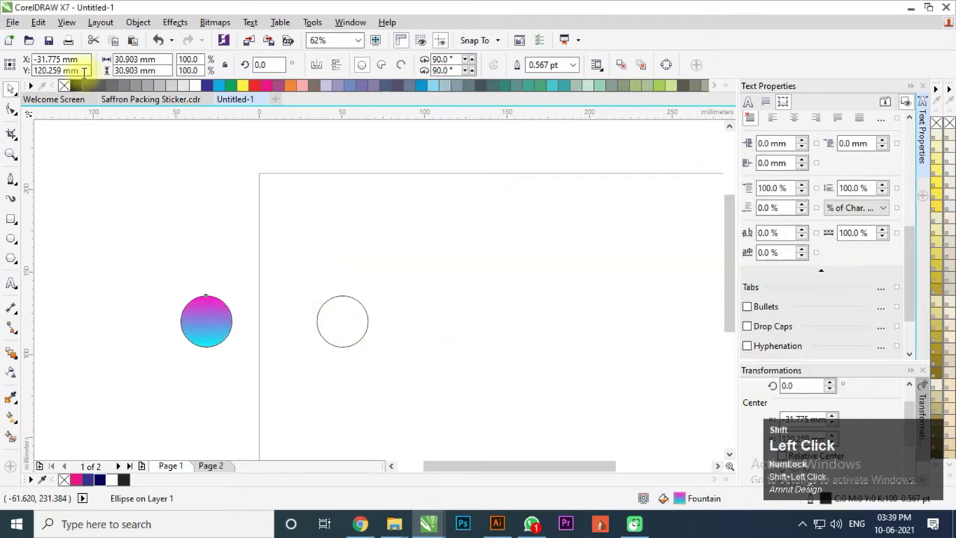
# Give the second circle a linear fountain fill at 270° from red to yellow.
pyautogui.rightClick(73, 86)
pyautogui.doubleClick(151, 216)
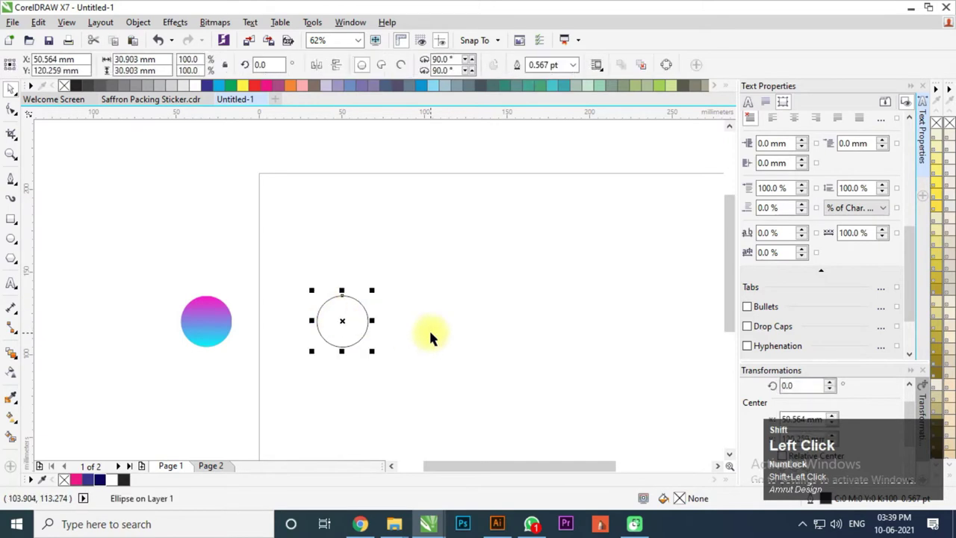
pyautogui.press('F11')
pyautogui.click(564, 175)
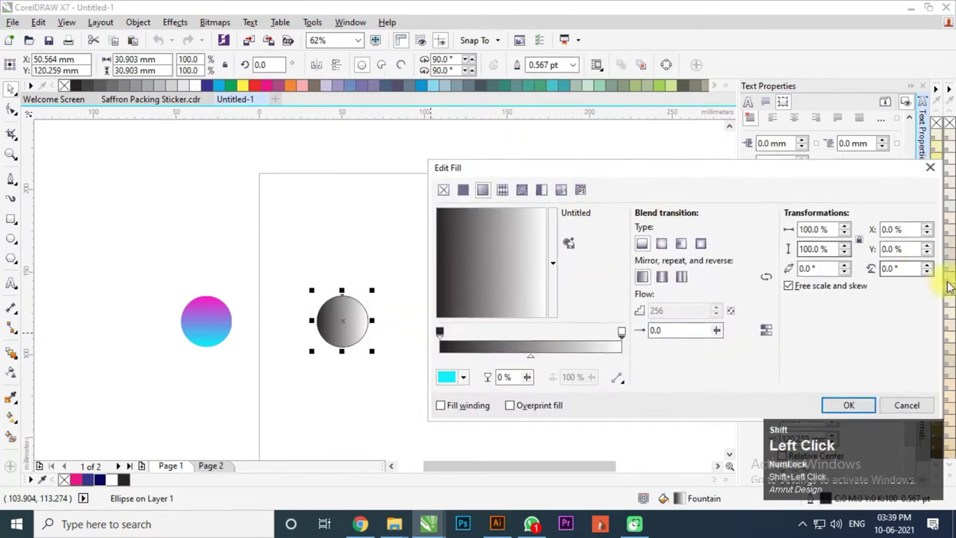
pyautogui.press('shift+BackSpace')
pyautogui.press('shift+Tab')
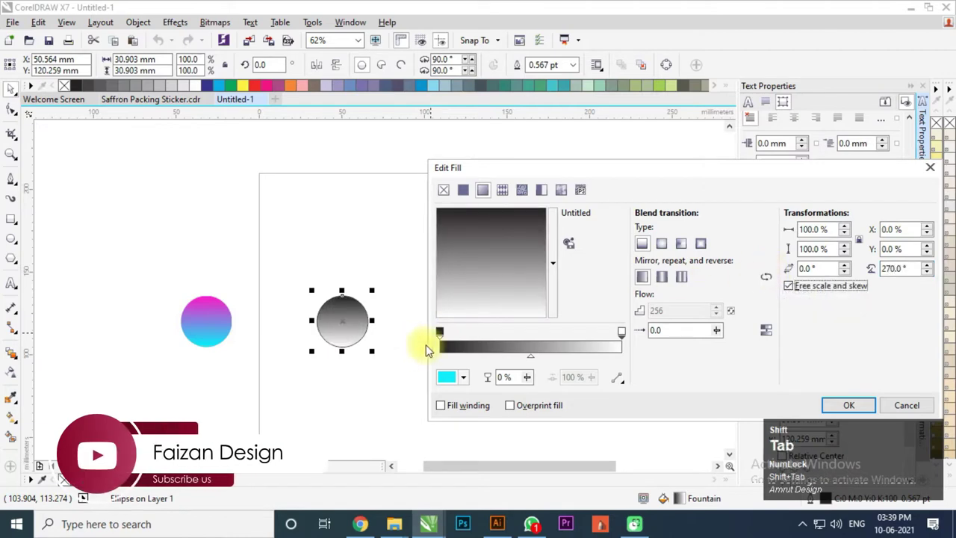
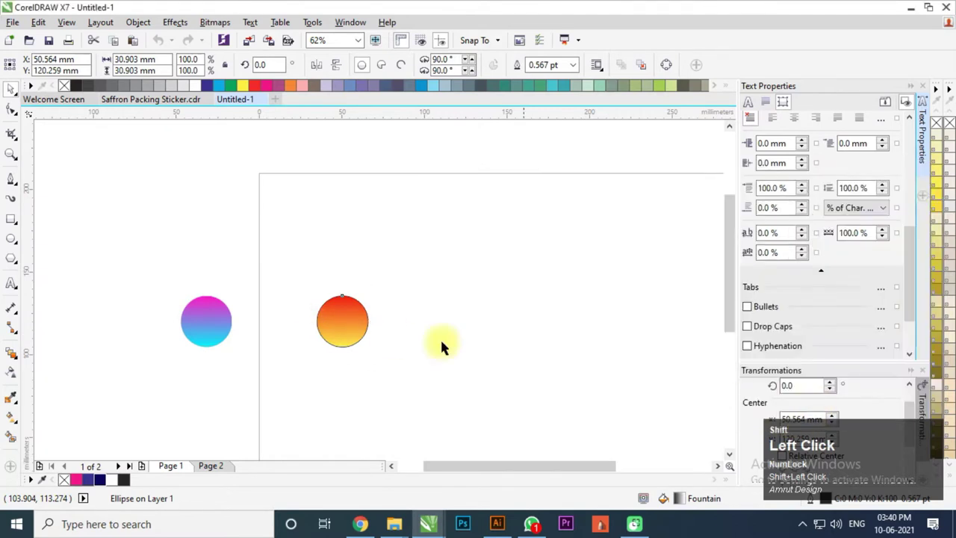
pyautogui.rightClick(70, 92)
# Blend the two circles into a 999-step rainbow pill and draw a looping curve beneath it.
pyautogui.click(109, 170)
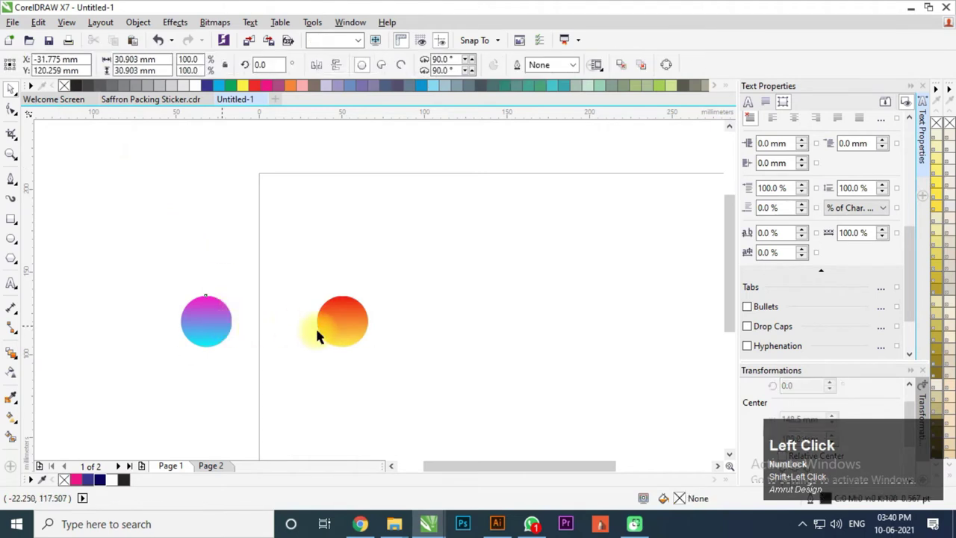
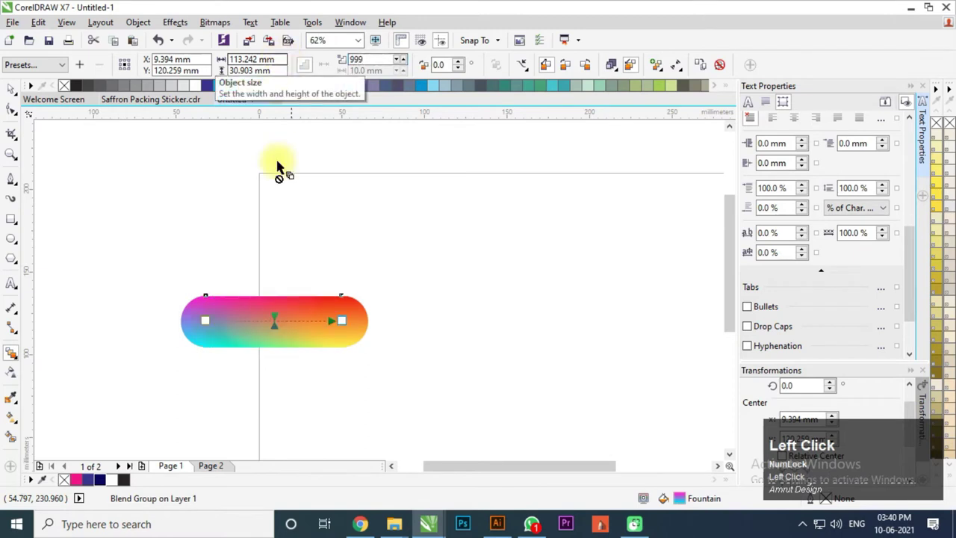
pyautogui.click(16, 95)
pyautogui.scroll(-3)
pyautogui.click(191, 201)
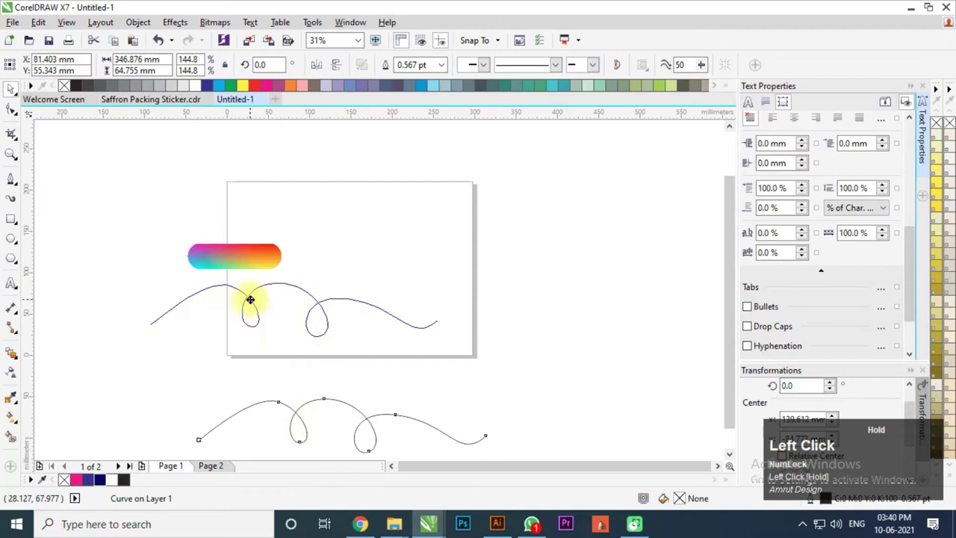
pyautogui.scroll(3)
pyautogui.click(19, 184)
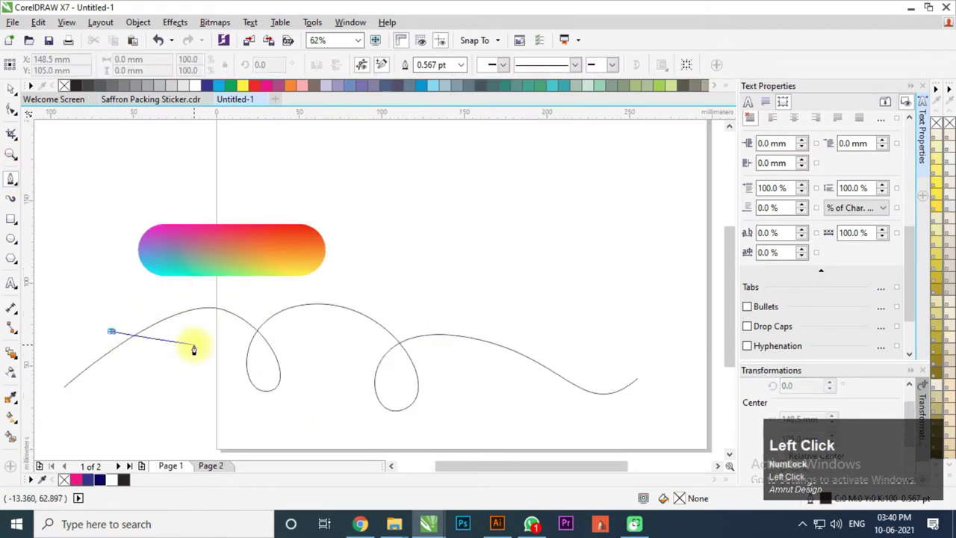
pyautogui.press('ctrl+space')
# Run the rainbow blend along the looping curve and adjust its starting circle.
pyautogui.click(204, 256)
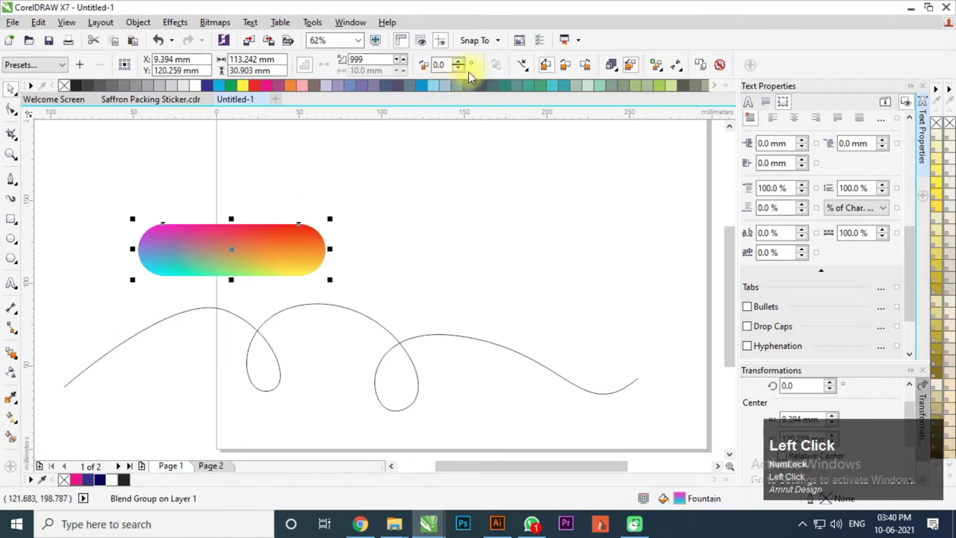
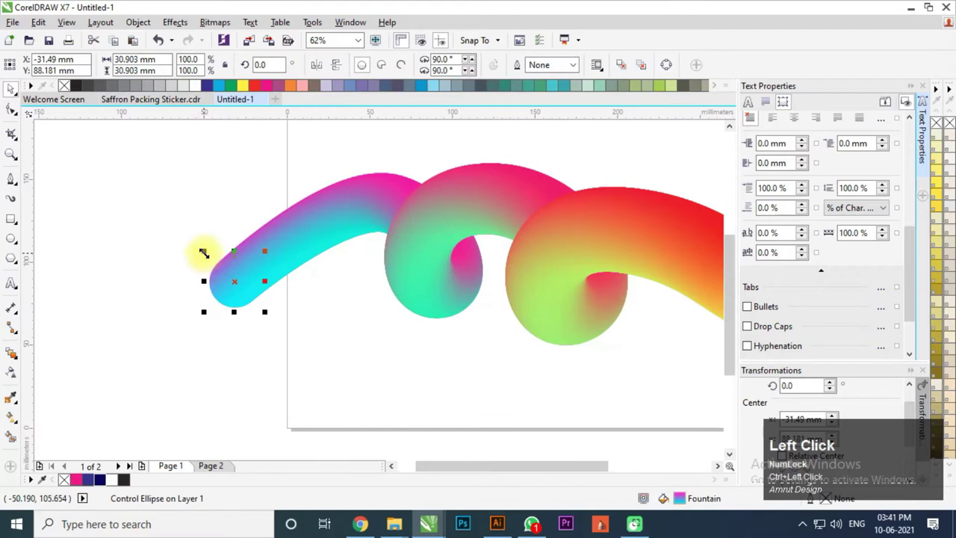
pyautogui.scroll(-3)
pyautogui.moveTo(446, 255); pyautogui.dragTo(151, 236)
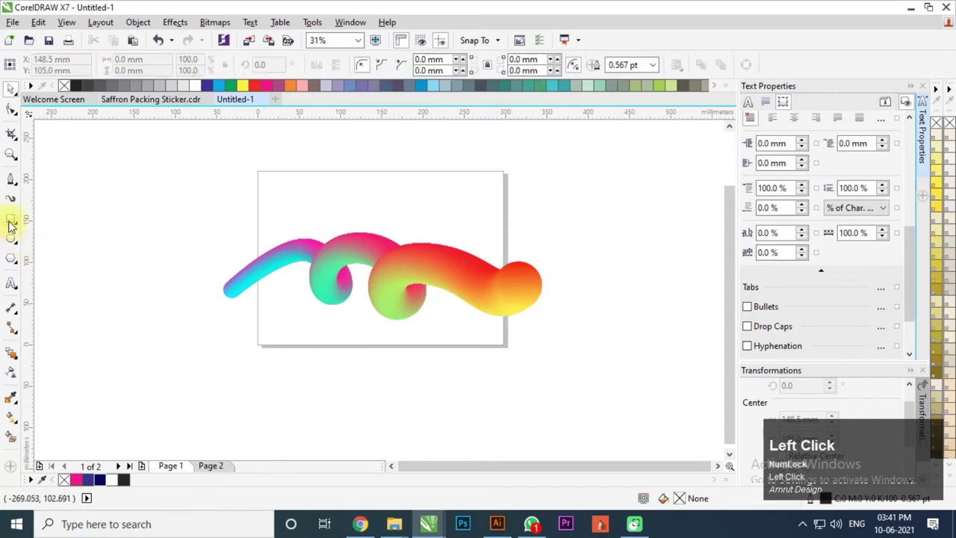
# Add a page-sized navy rectangle with no outline behind the swirl.
pyautogui.press('ctrl+space')
pyautogui.click(115, 252)
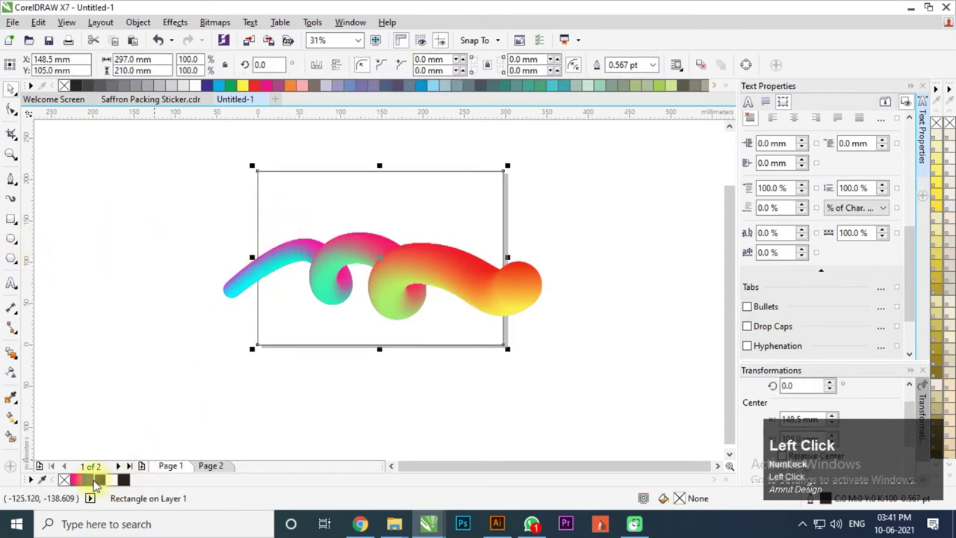
pyautogui.rightClick(67, 90)
pyautogui.click(13, 239)
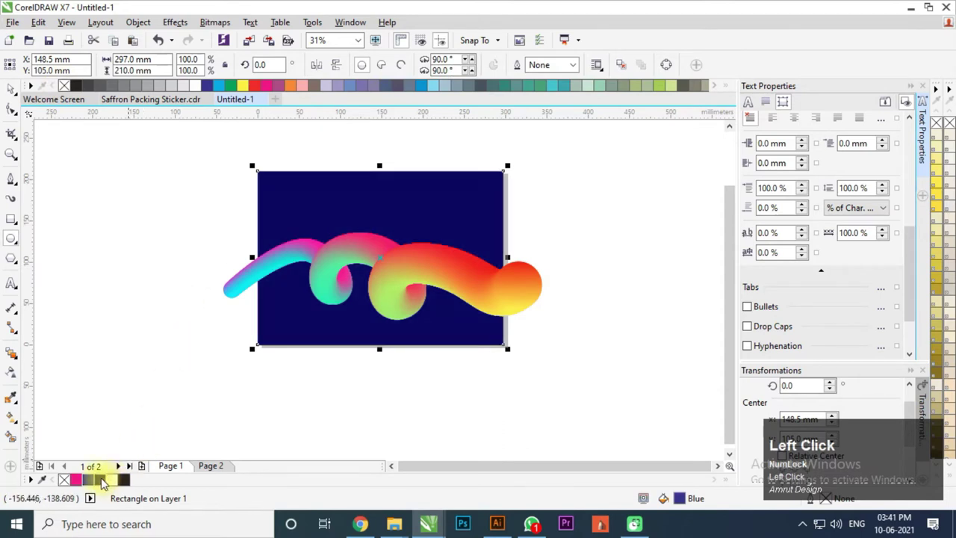
pyautogui.press('Escape')
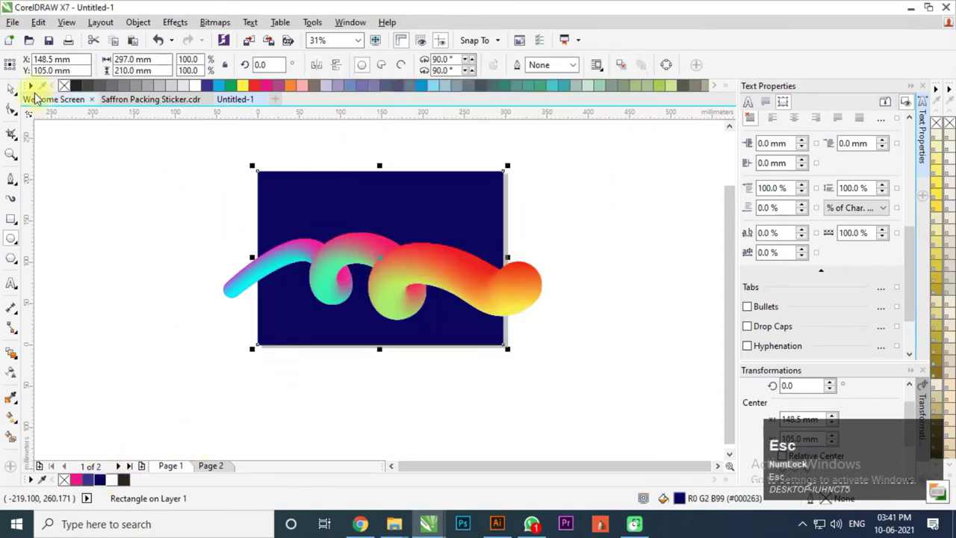
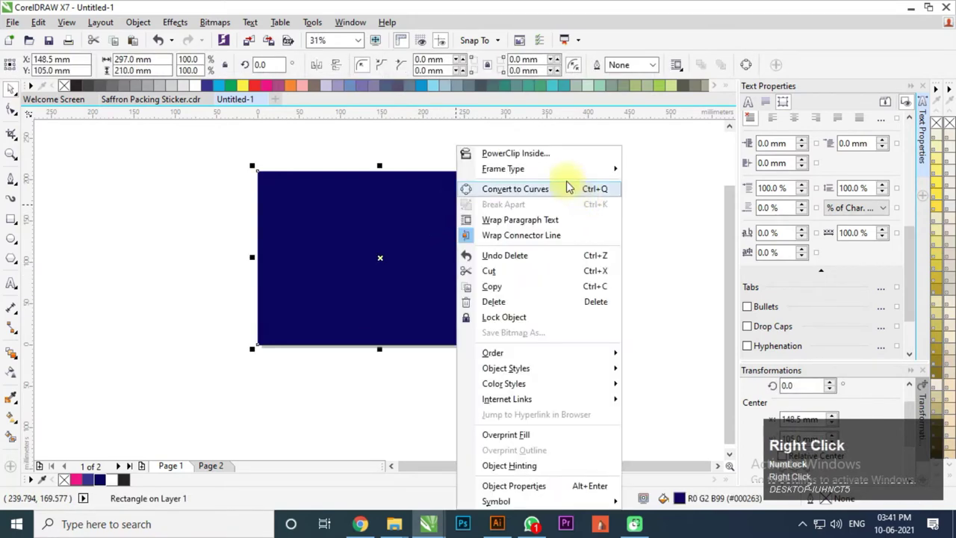
# PowerClip the swirl inside the navy rectangle and select the white 5 pt frame.
pyautogui.click(675, 176)
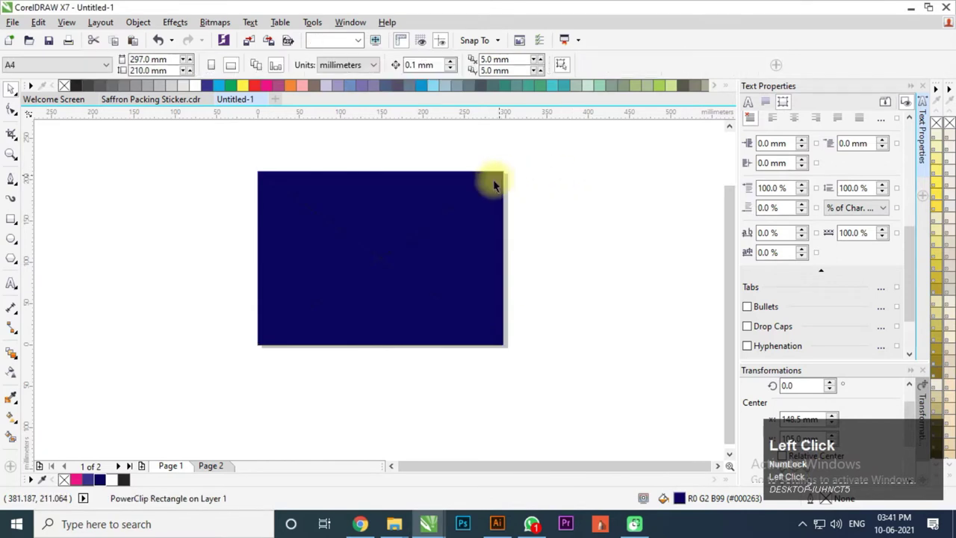
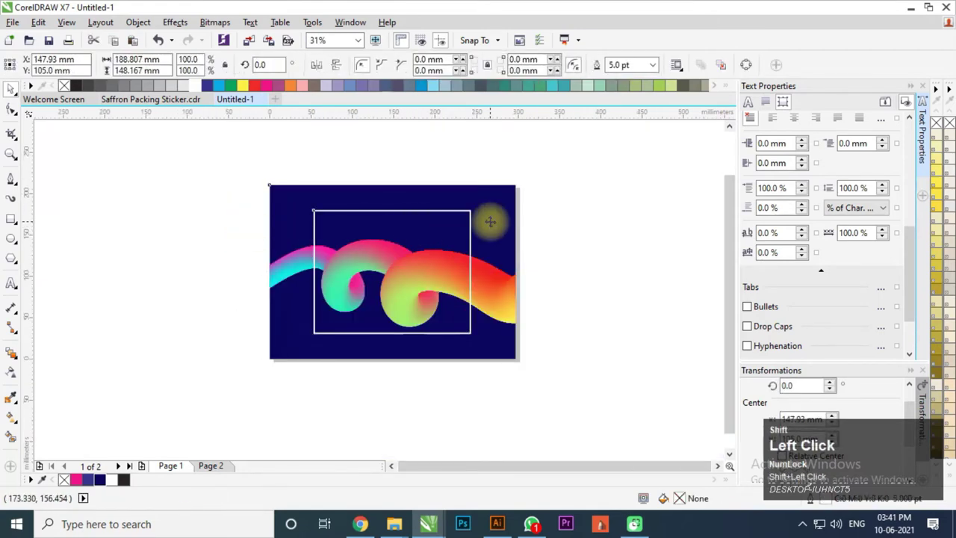
pyautogui.press('c')
pyautogui.click(277, 260)
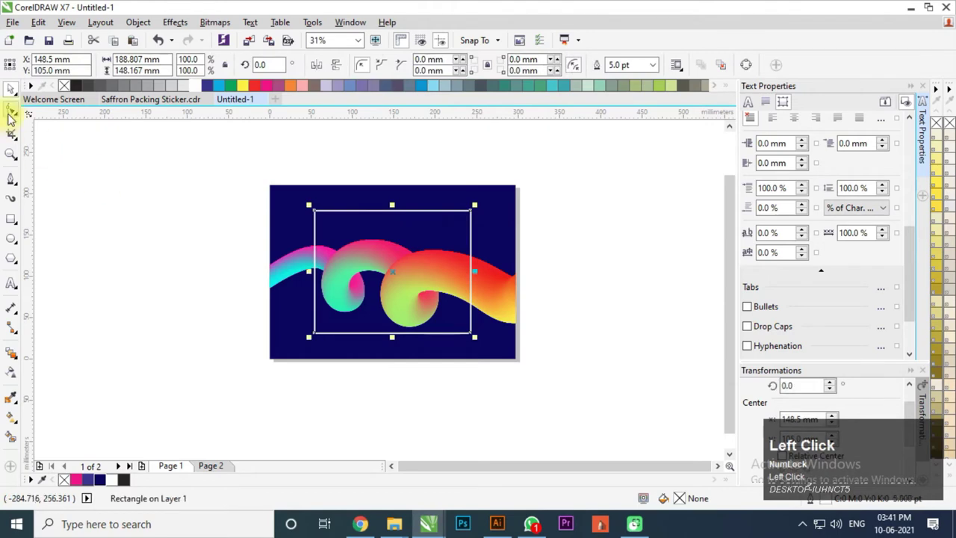
# Convert the white frame to curves and split it where the swirl crosses its right edge.
pyautogui.press('ctrl+q')
pyautogui.scroll(3)
pyautogui.click(470, 258)
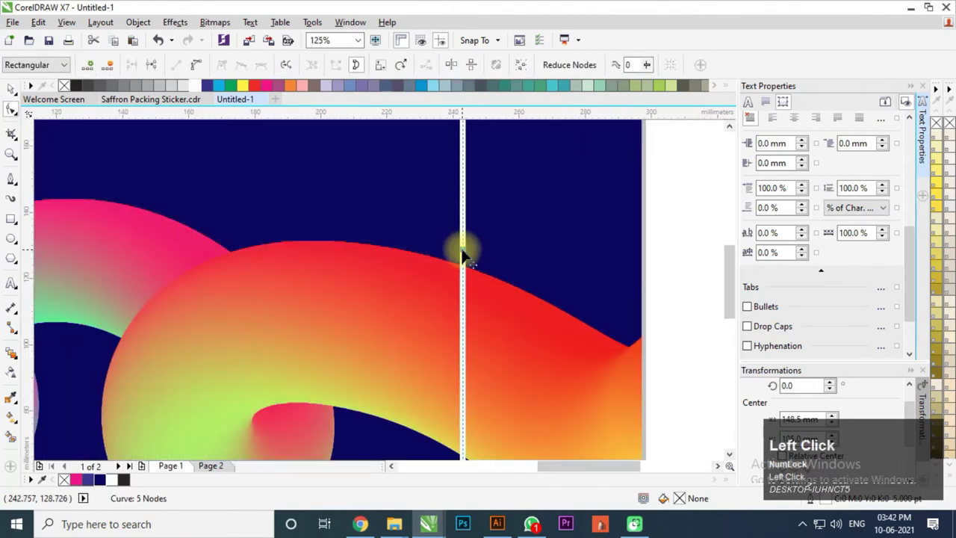
pyautogui.rightClick(468, 258)
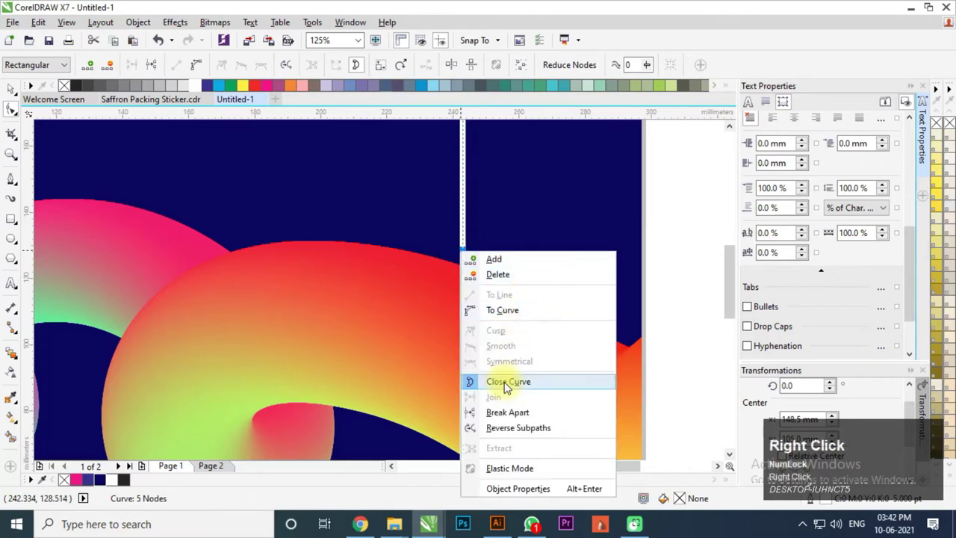
pyautogui.moveTo(507, 414); pyautogui.dragTo(491, 316)
pyautogui.press('ctrl+z')
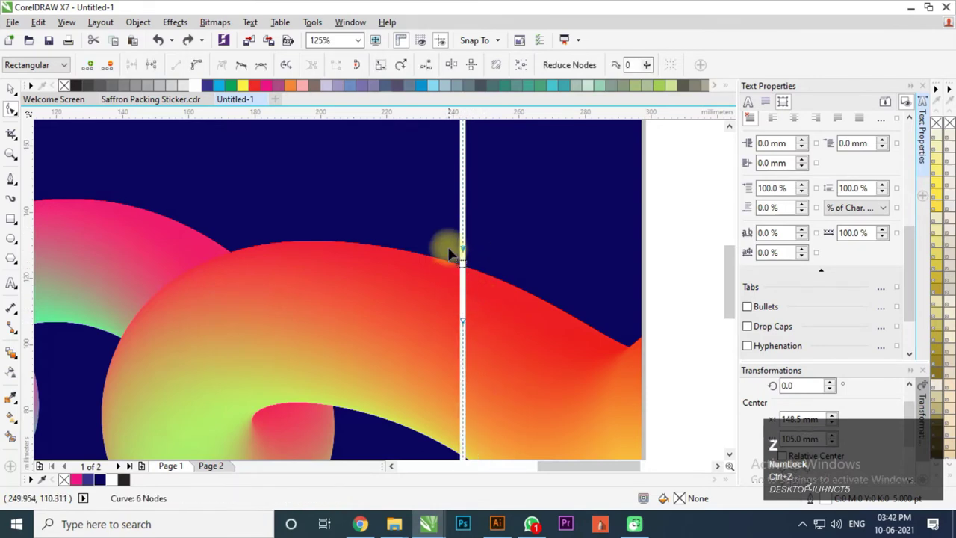
# Snap the broken edge's nodes onto the swirl tube's upper and lower edges.
pyautogui.moveTo(474, 261); pyautogui.dragTo(411, 247)
pyautogui.scroll(-3)
pyautogui.moveTo(441, 308); pyautogui.dragTo(429, 348)
pyautogui.scroll(3)
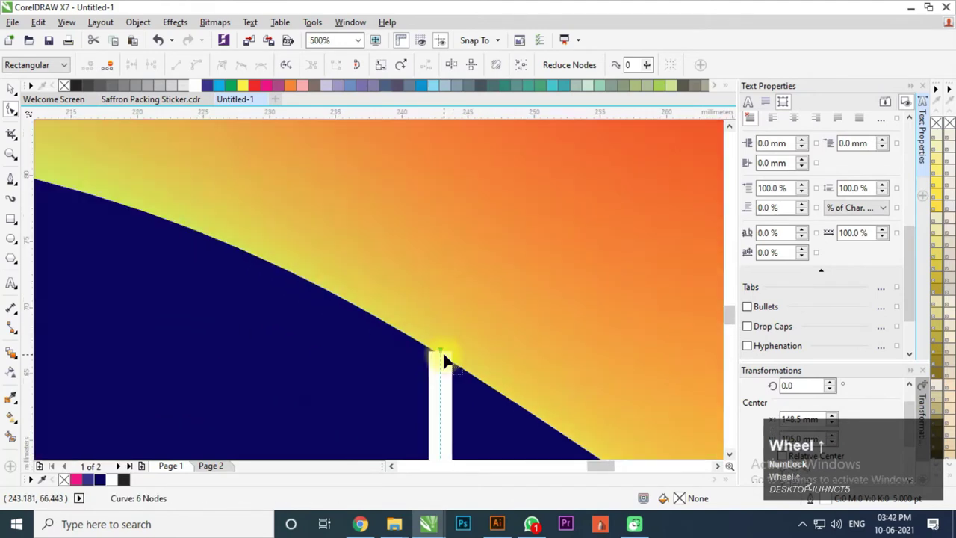
pyautogui.moveTo(443, 359); pyautogui.dragTo(445, 375)
pyautogui.scroll(-3)
pyautogui.press('ctrl+space')
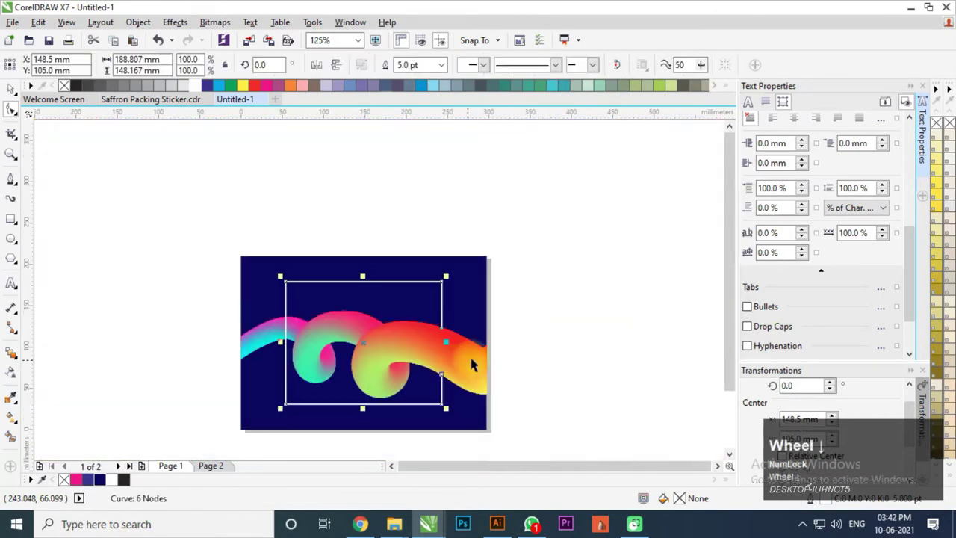
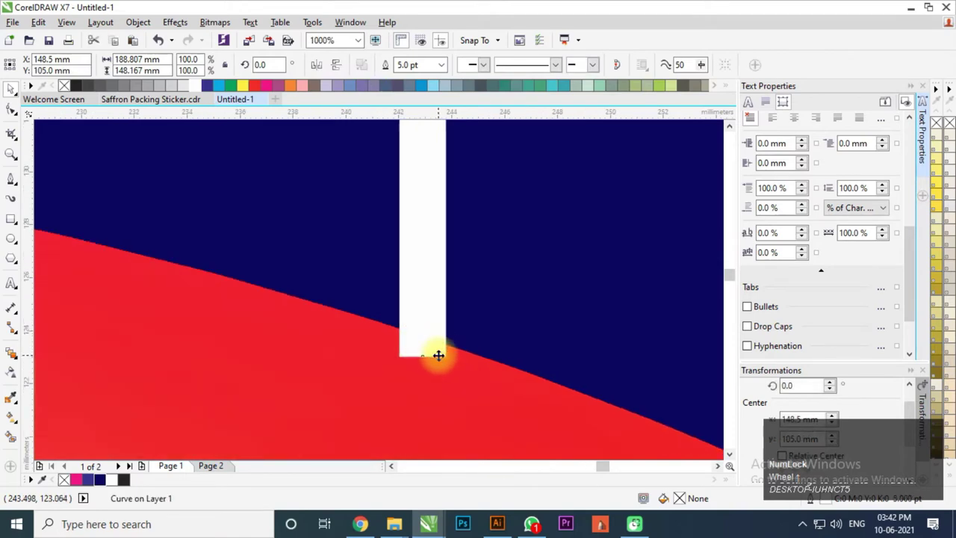
# Tidy the frame's corner nodes with the Shape tool, then deselect everything to review it.
pyautogui.press('F10')
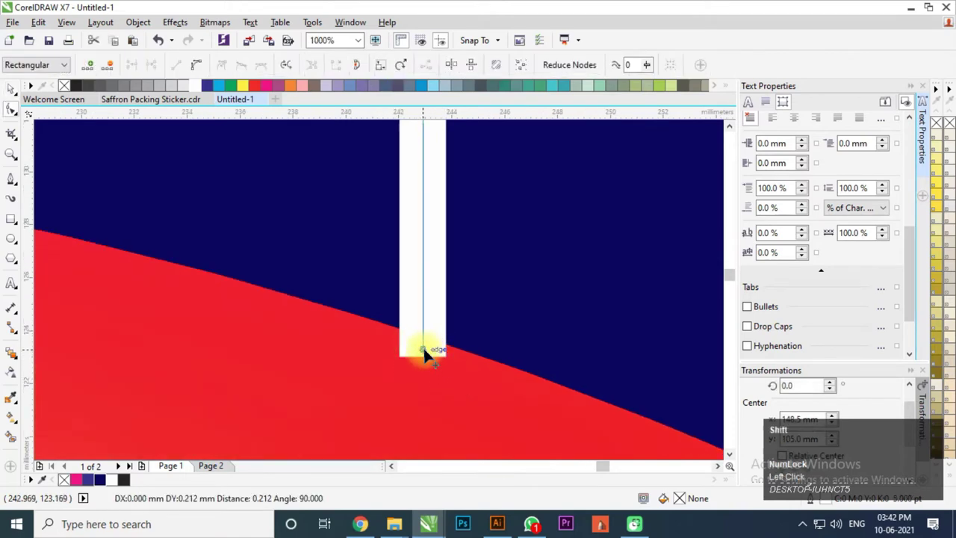
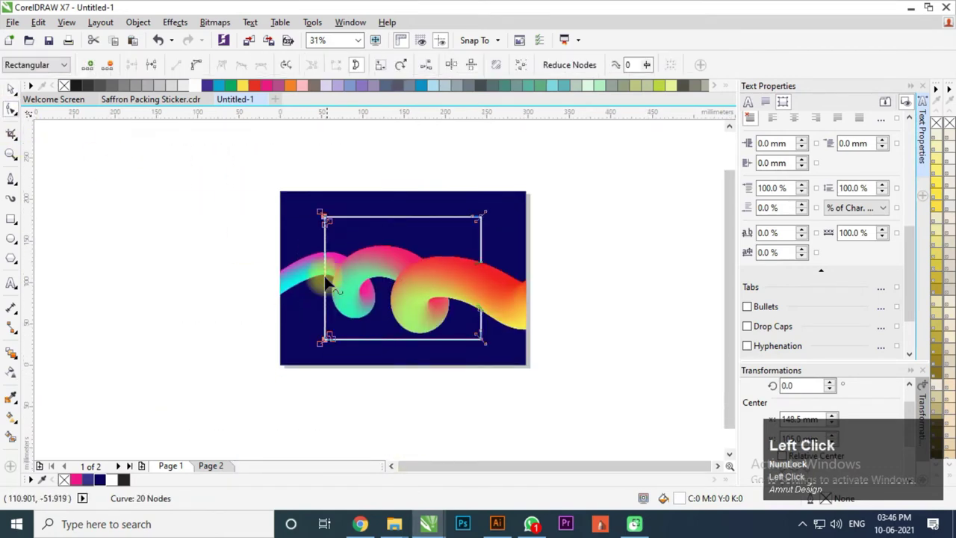
pyautogui.scroll(3)
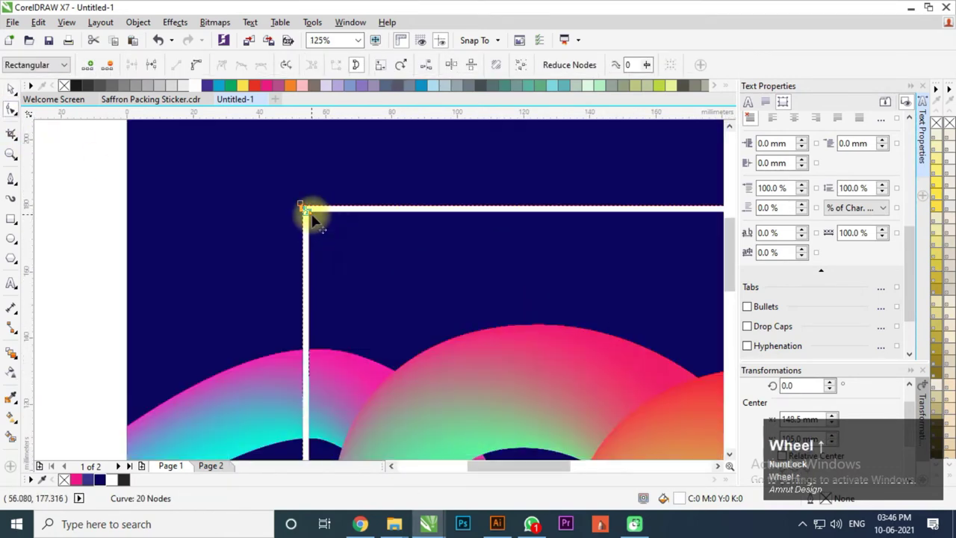
pyautogui.click(322, 221)
pyautogui.scroll(-3)
pyautogui.press('ctrl+space')
pyautogui.click(265, 307)
pyautogui.press('c')
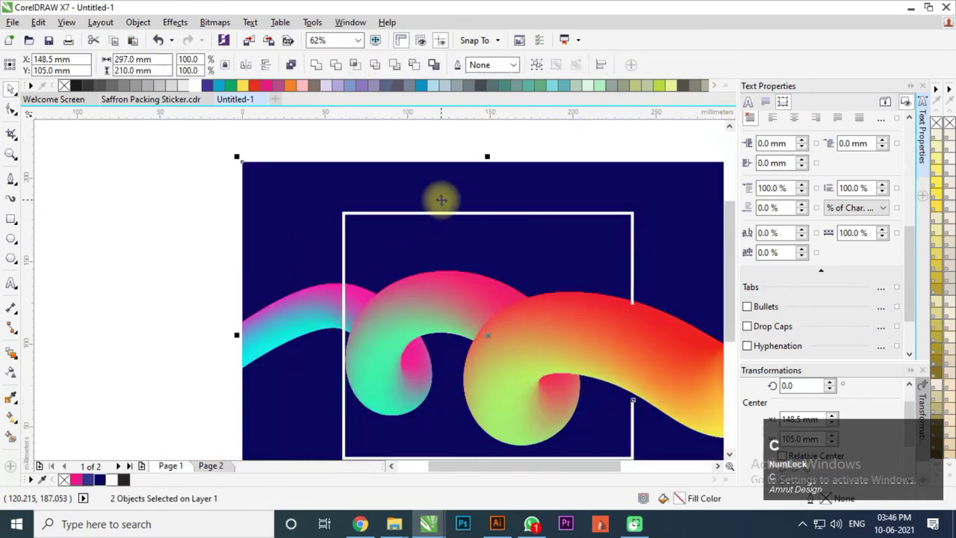
pyautogui.press('ctrl+z')
pyautogui.click(265, 306)
pyautogui.scroll(-3)
pyautogui.click(182, 224)
pyautogui.press('ctrl+z')
pyautogui.scroll(3)
pyautogui.press('ctrl+shift+z')
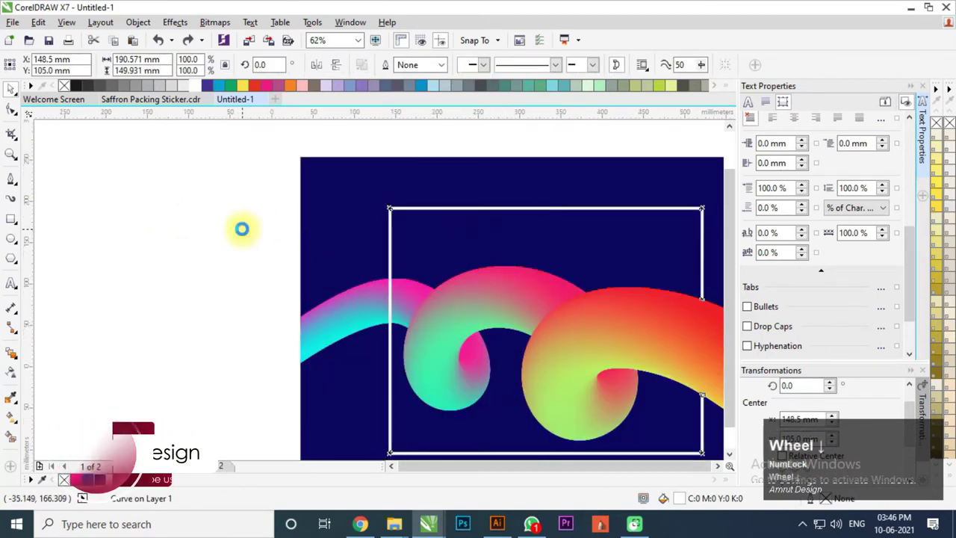
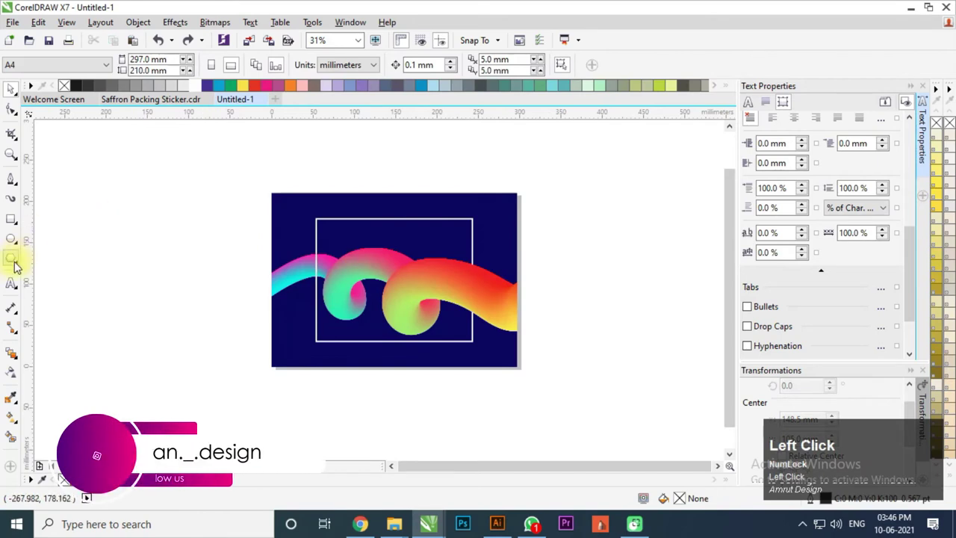
# Create the title text 'Fluid Background' inside the frame in Poppins Bold.
pyautogui.scroll(3)
pyautogui.click(72, 438)
pyautogui.write('luid')
pyautogui.press('space')
pyautogui.write('ackground')
pyautogui.press('ctrl+space')
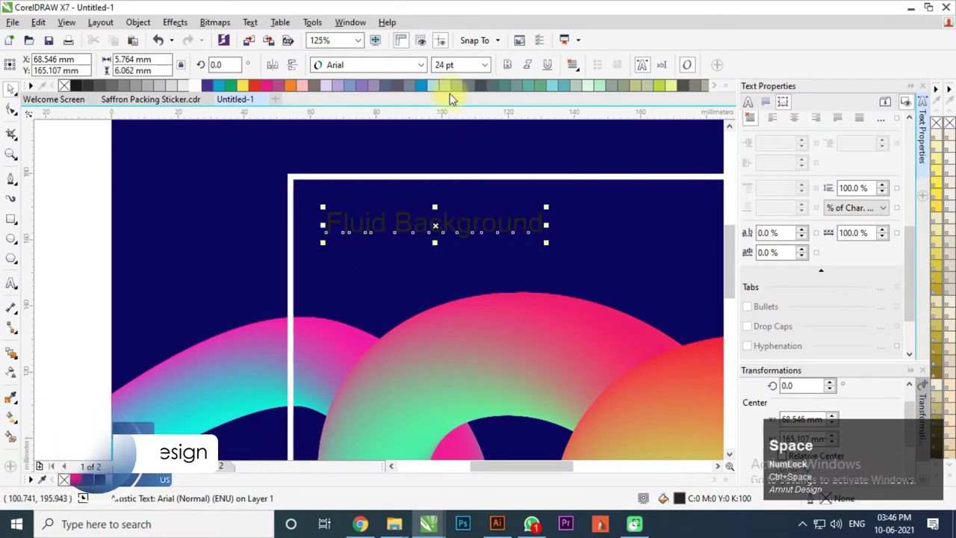
pyautogui.click(425, 69)
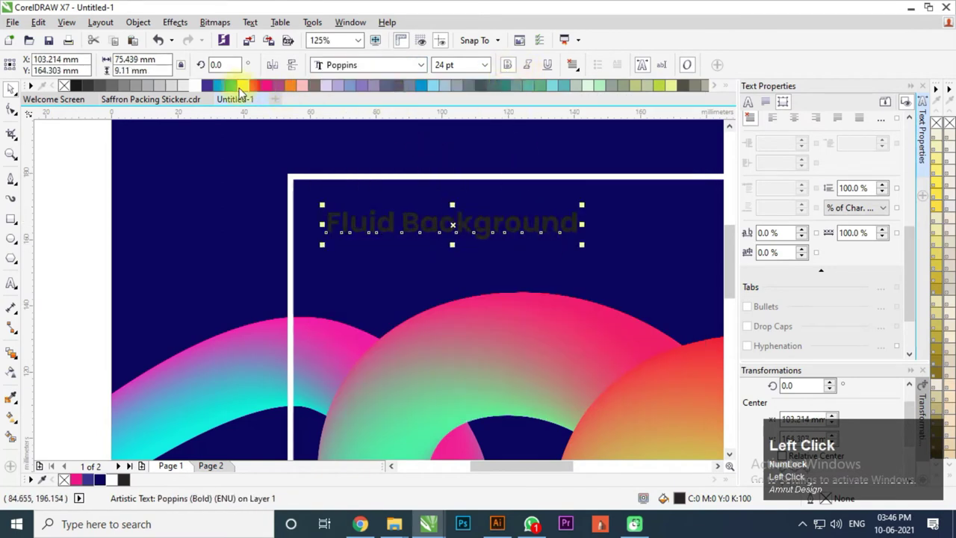
# Colour the title white, enlarge it and place it at the frame's top-left corner.
pyautogui.scroll(-3)
pyautogui.click(191, 190)
pyautogui.scroll(3)
pyautogui.moveTo(298, 234); pyautogui.dragTo(237, 175)
pyautogui.scroll(-3)
pyautogui.click(211, 187)
pyautogui.scroll(3)
pyautogui.moveTo(308, 209); pyautogui.dragTo(197, 273)
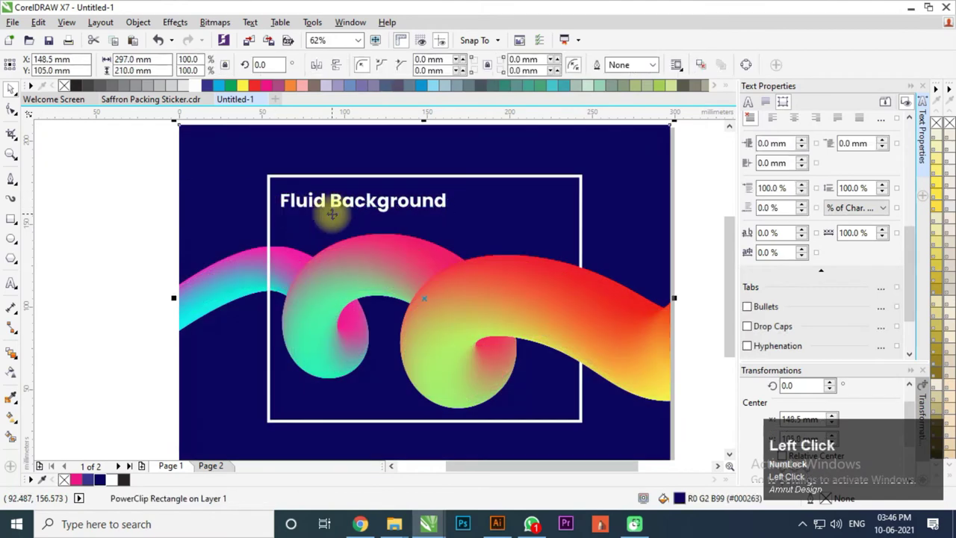
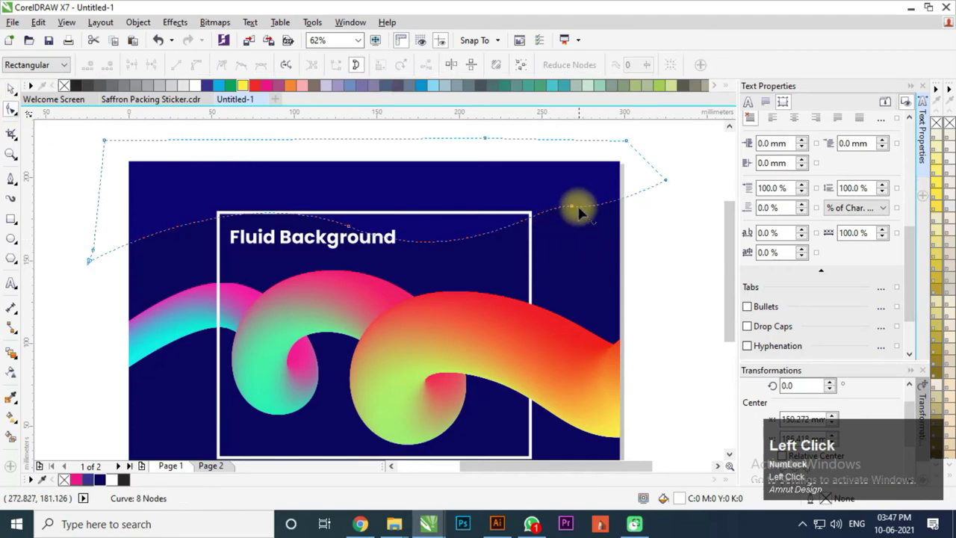
# PowerClip the lens-shaded wavy shape inside the navy background.
pyautogui.press('ctrl+z')
pyautogui.press('ctrl+space')
pyautogui.click(138, 216)
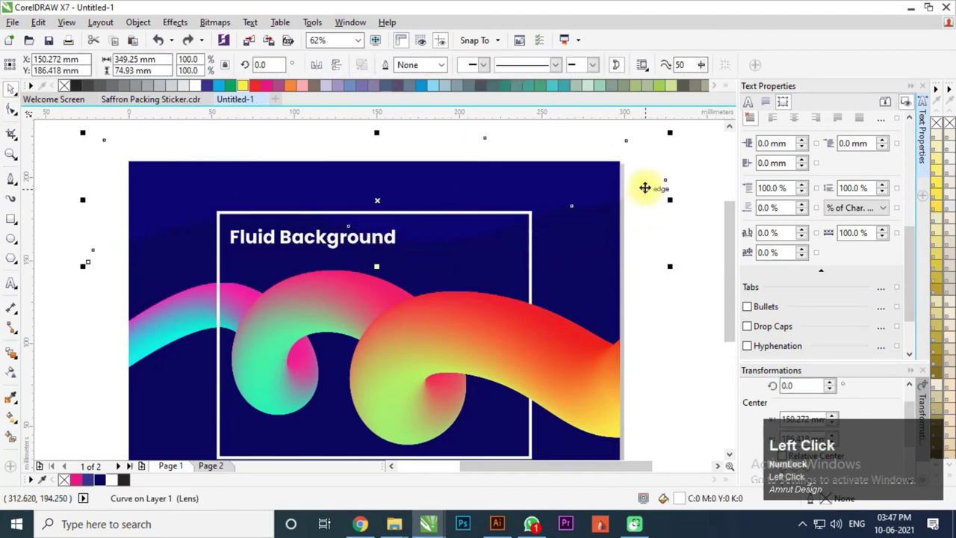
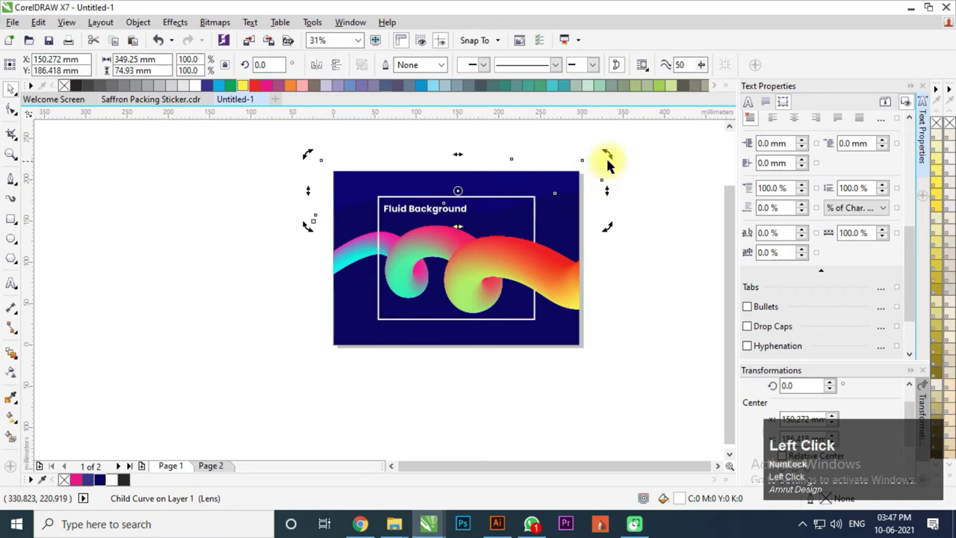
pyautogui.rightClick(346, 243)
pyautogui.moveTo(535, 181); pyautogui.dragTo(694, 346)
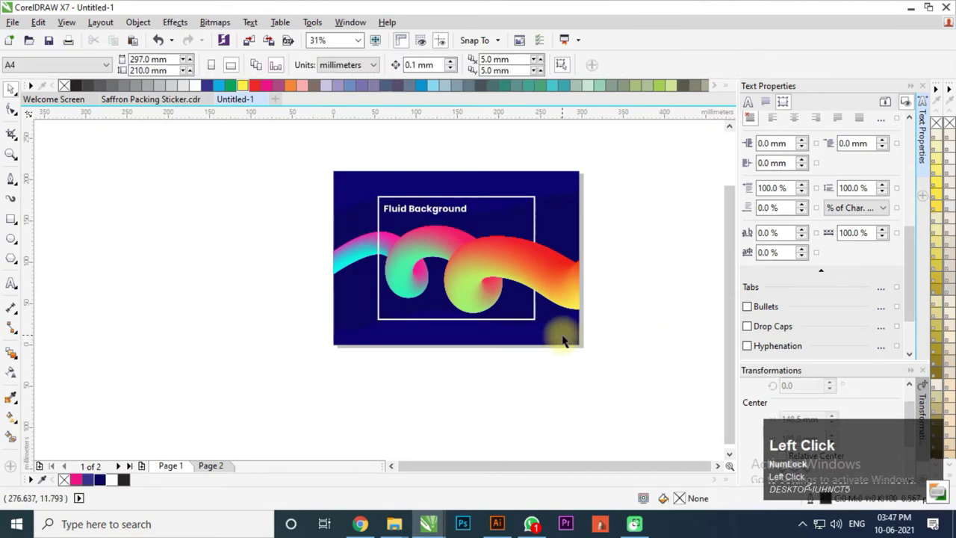
# Resize the flipped wave copy near the poster's lower-left edge.
pyautogui.scroll(3)
pyautogui.scroll(-3)
pyautogui.click(453, 331)
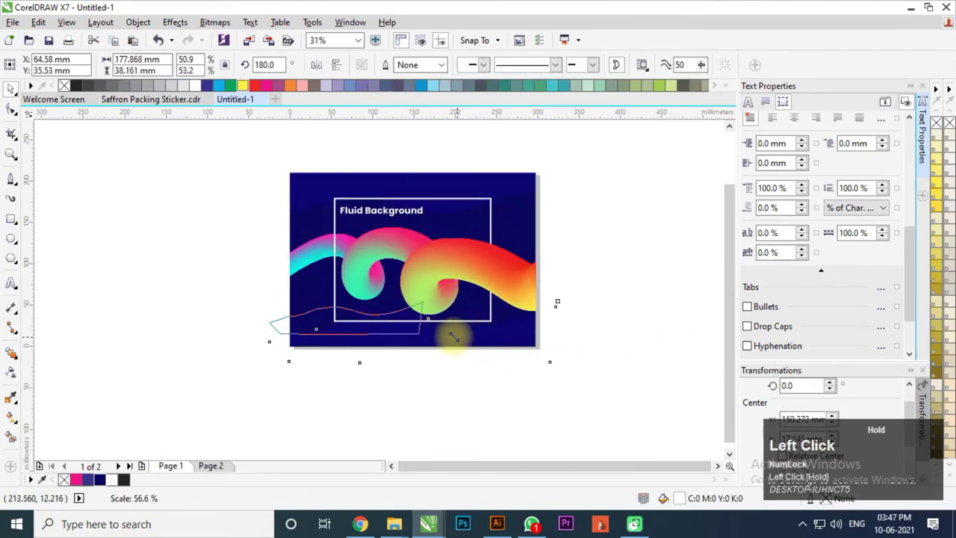
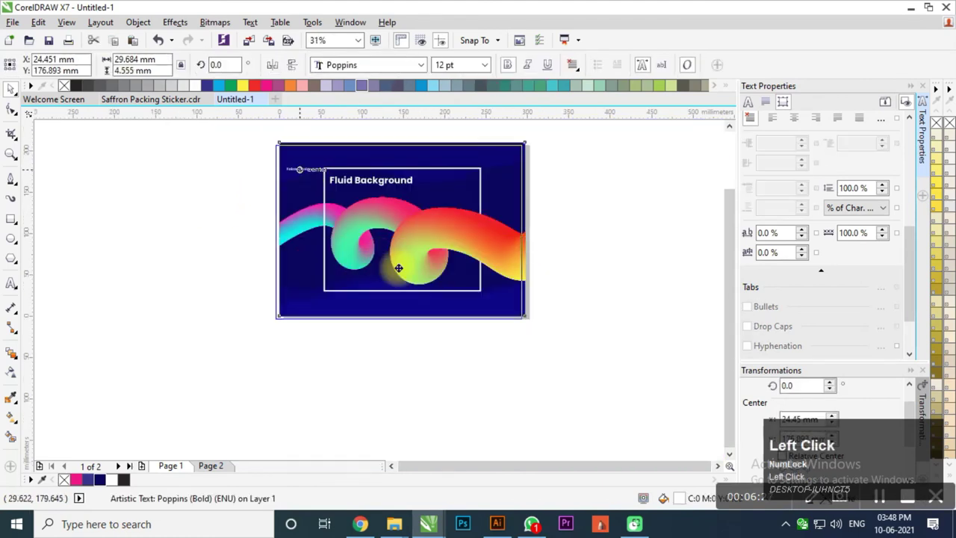
pyautogui.press('ctrl+z')
pyautogui.moveTo(379, 190); pyautogui.dragTo(419, 190)
pyautogui.rightClick(420, 189)
pyautogui.scroll(3)
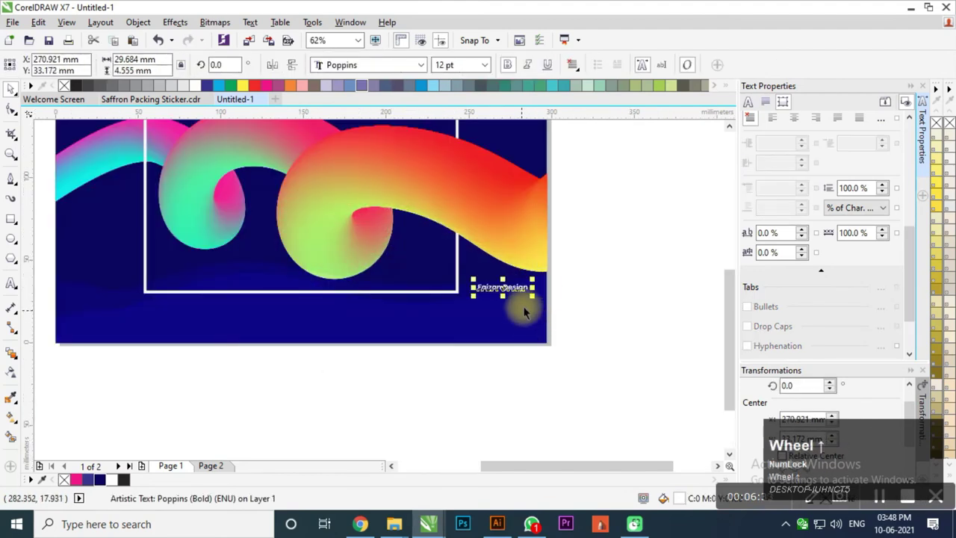
pyautogui.click(473, 250)
pyautogui.press('ctrl+space')
pyautogui.press('ctrl+a')
pyautogui.press('shift+2')
pyautogui.write('faizan')
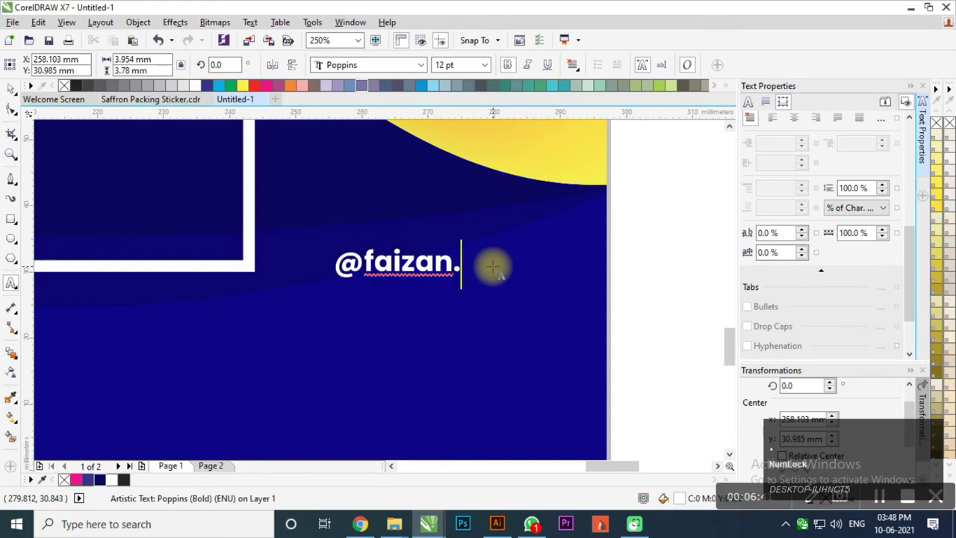
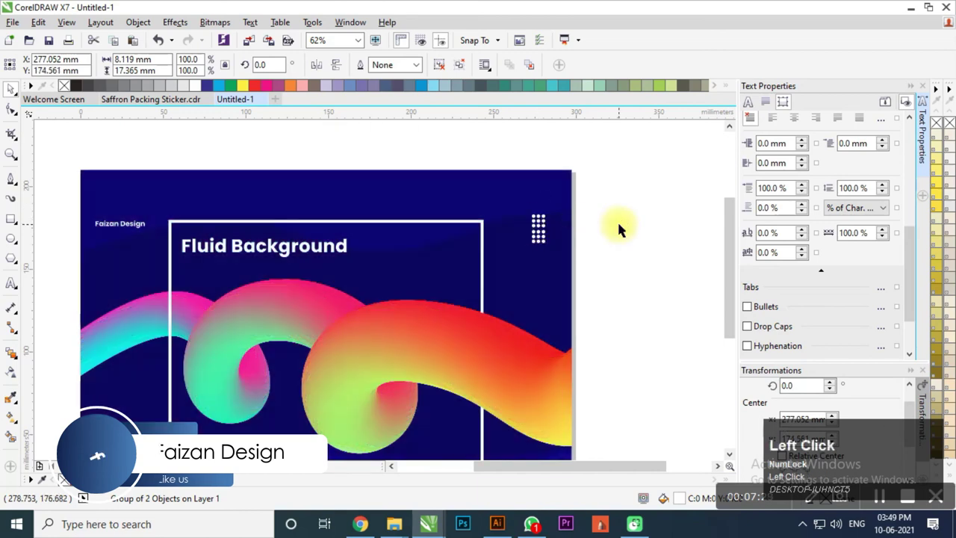
# Place a copy of the white dot grid in the bottom-left corner of the poster.
pyautogui.scroll(-3)
pyautogui.moveTo(627, 224); pyautogui.dragTo(467, 337)
pyautogui.rightClick(467, 338)
pyautogui.click(459, 327)
pyautogui.scroll(3)
pyautogui.click(374, 365)
pyautogui.scroll(-3)
pyautogui.click(527, 241)
pyautogui.scroll(3)
pyautogui.click(606, 230)
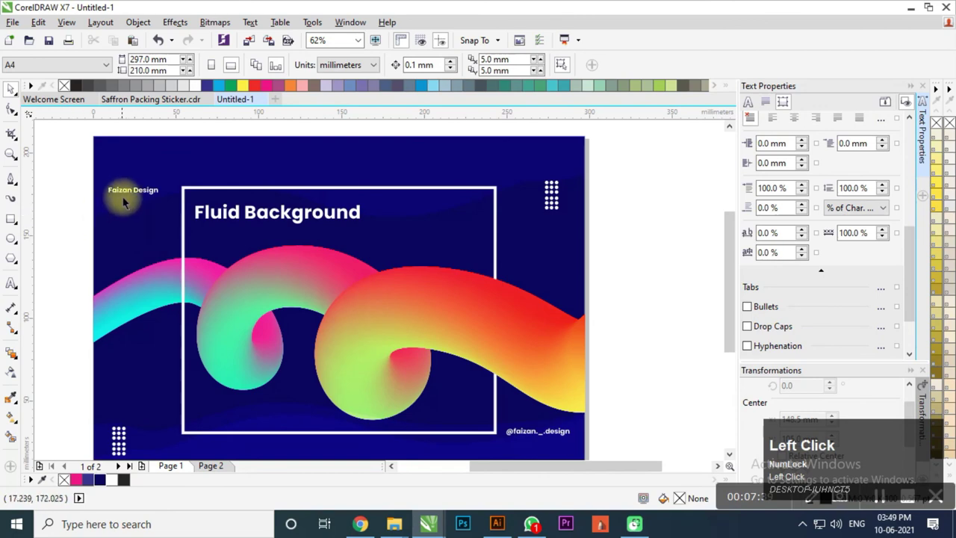
pyautogui.scroll(3)
# Make a 90°-rotated copy of the small top-left text, retype it and place it along the left edge.
pyautogui.click(100, 377)
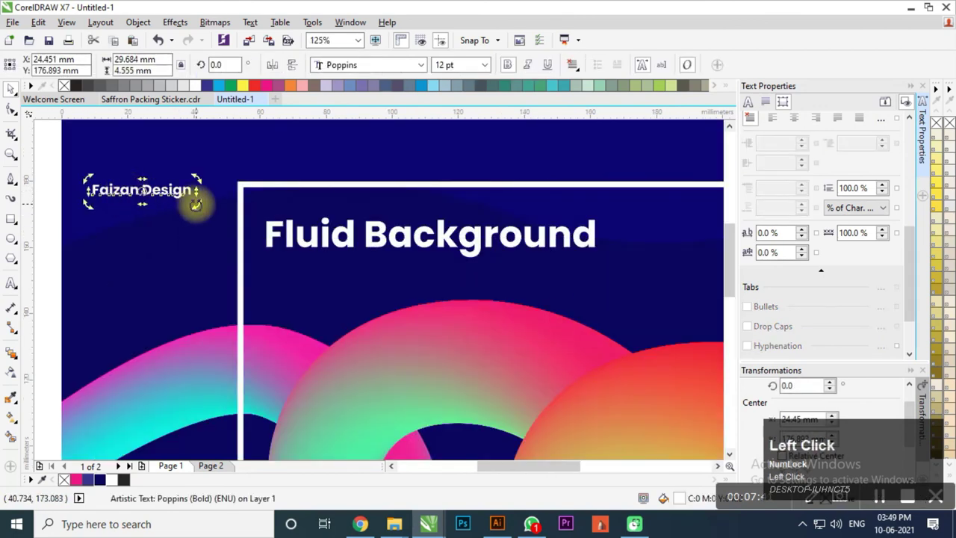
pyautogui.rightClick(100, 376)
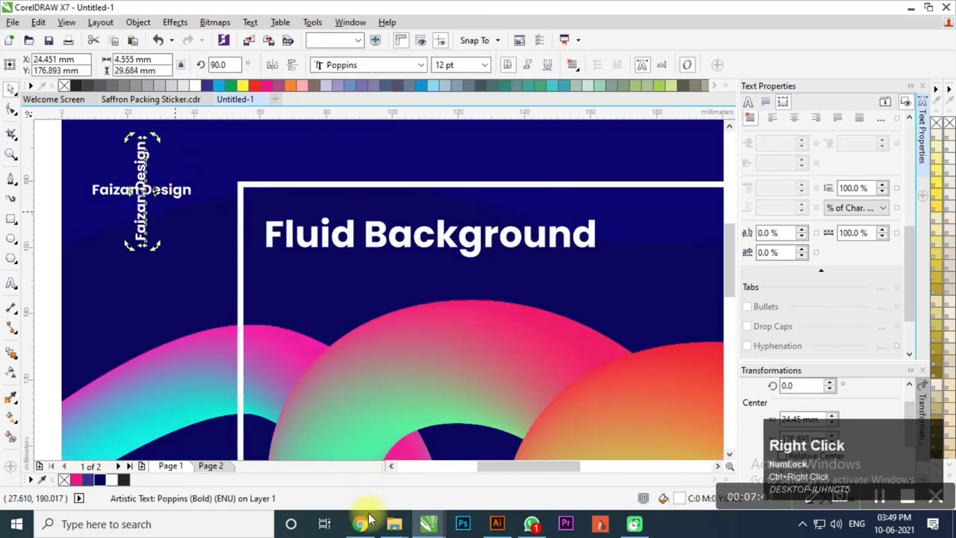
pyautogui.click(170, 340)
pyautogui.click(234, 324)
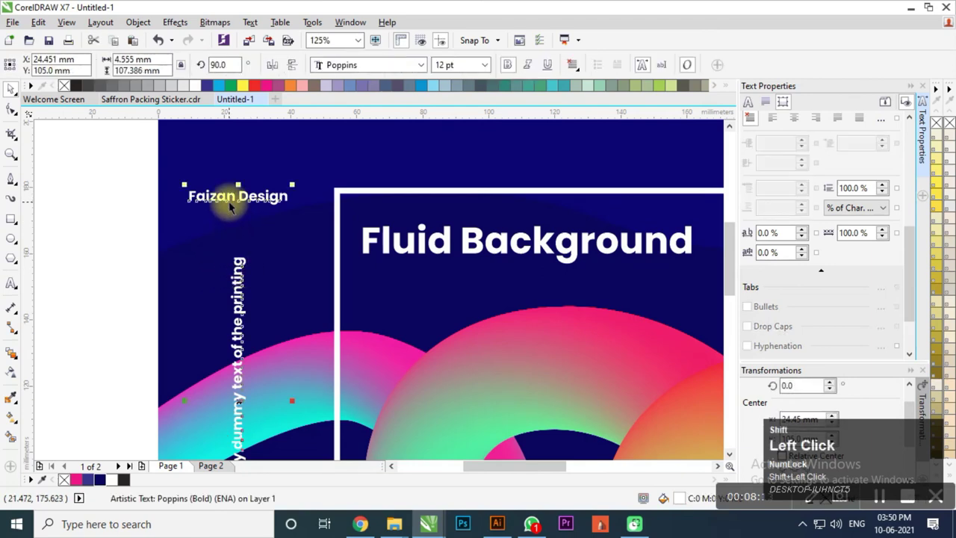
pyautogui.scroll(-3)
pyautogui.click(165, 185)
pyautogui.scroll(3)
pyautogui.click(524, 232)
pyautogui.scroll(-3)
pyautogui.moveTo(498, 175); pyautogui.dragTo(265, 421)
# Group the elements, zoom to fit and preview the finished poster full screen.
pyautogui.press('ctrl+g')
pyautogui.click(370, 390)
pyautogui.press('F4')
pyautogui.press('F9')
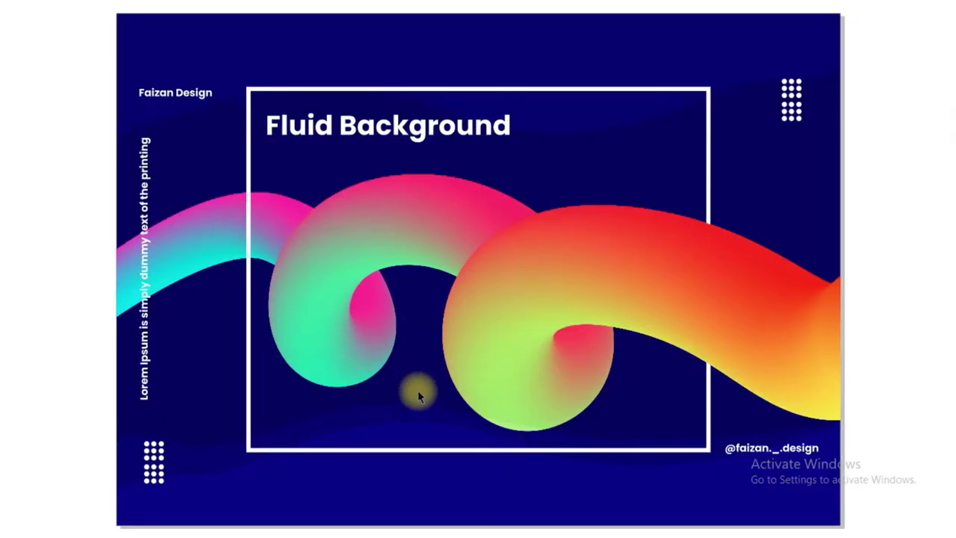